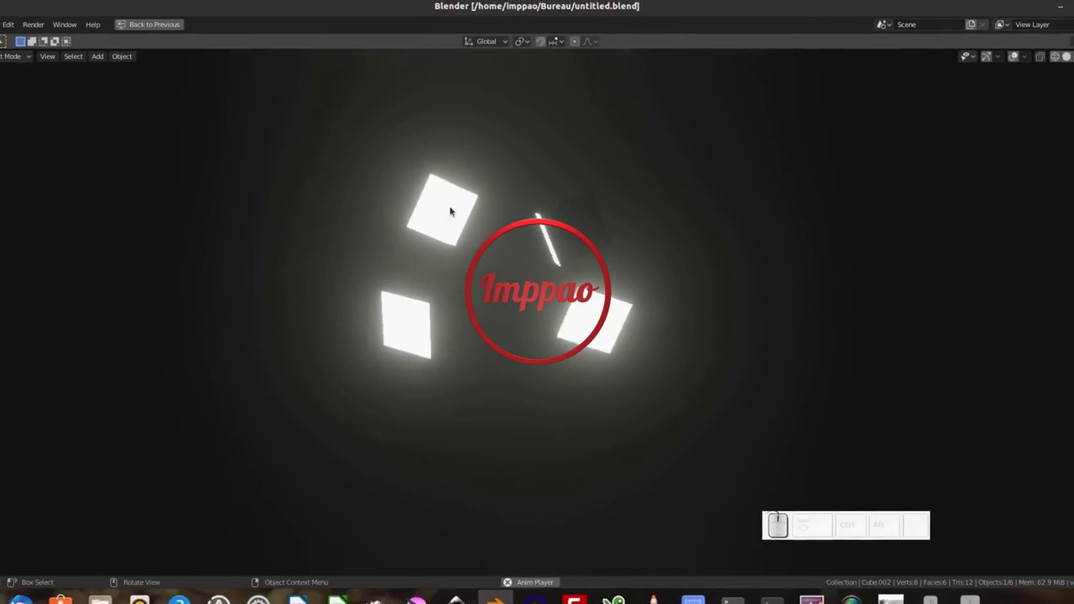
Leave the full-screen result view and load a fresh default General scene.
click(422, 281)
key(space)
click(27, 48)
click(175, 63)
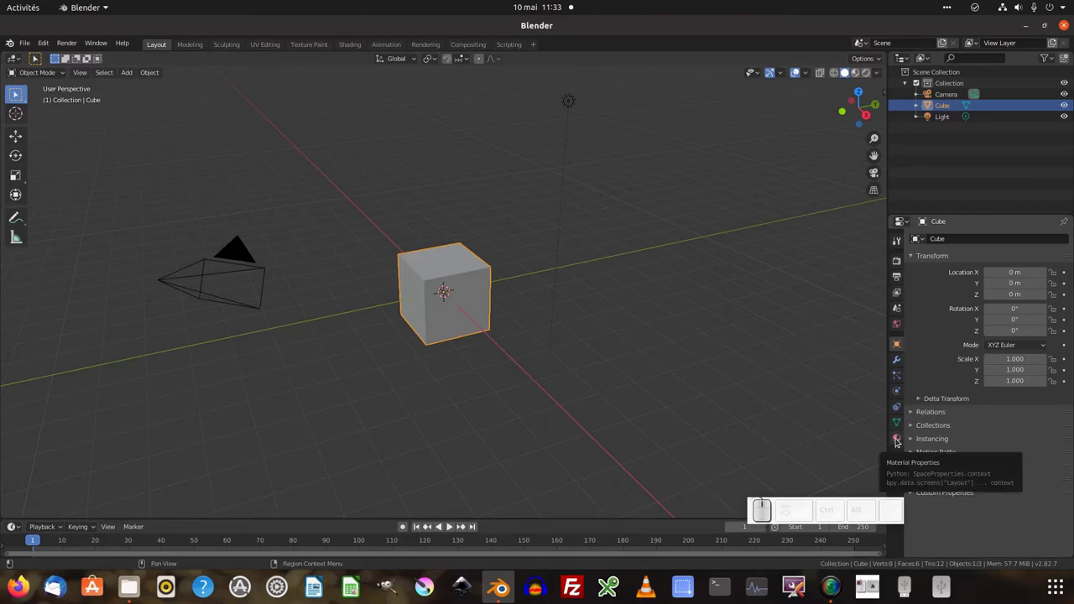
Create a new material on the cube and name it Noir.
click(897, 443)
click(967, 289)
key(shift+n)
key(shift+o)
key(shift+i)
key(shift+r)
key(shift+Return)
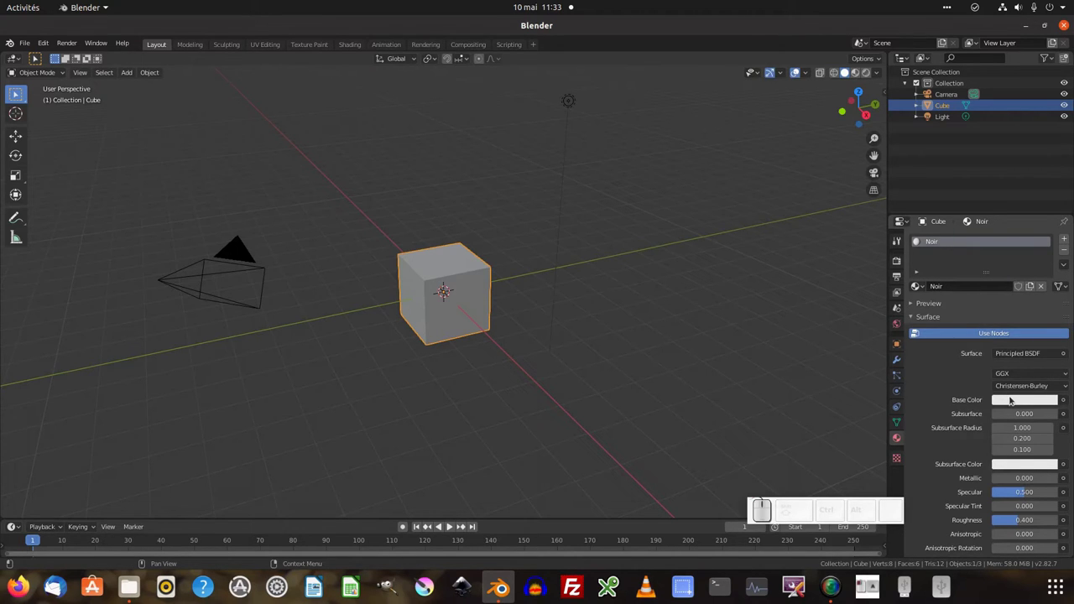
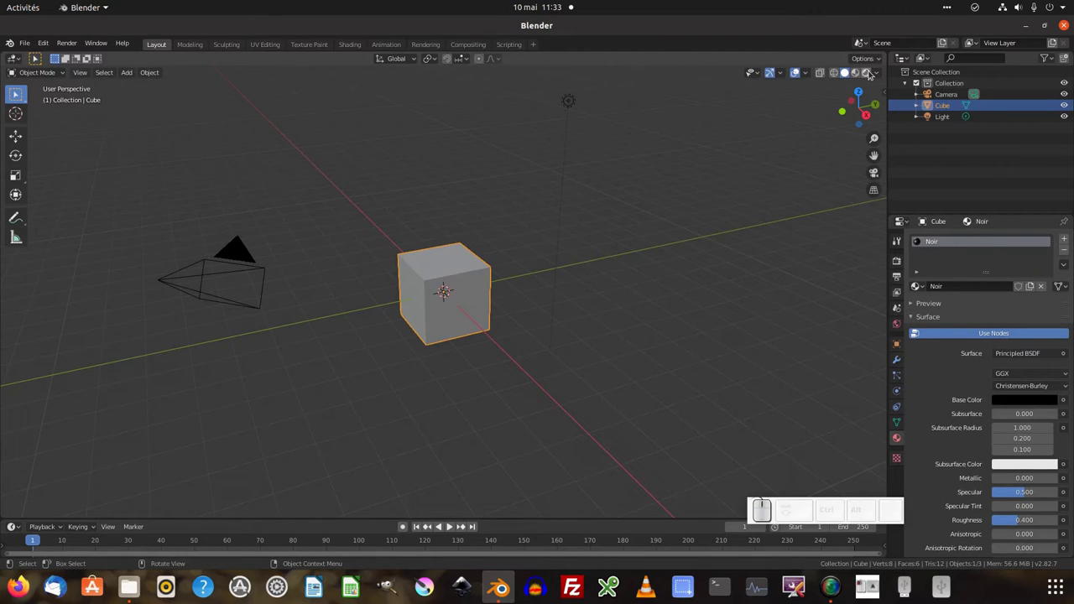
Switch the viewport to Material Preview shading and frame the dark cube.
click(867, 76)
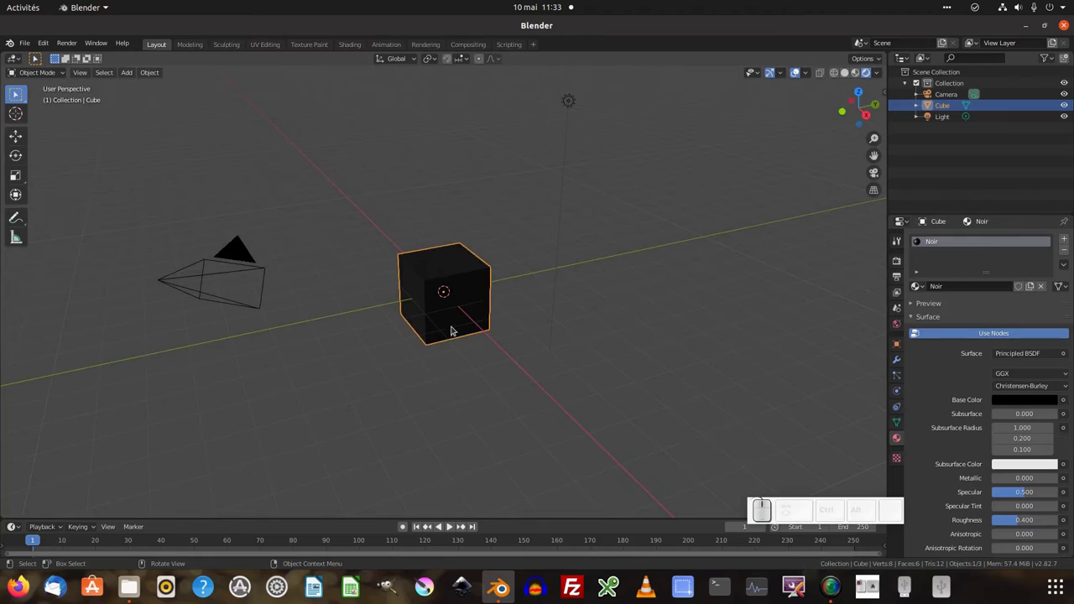
click(454, 331)
scroll(up, 3)
click(472, 322)
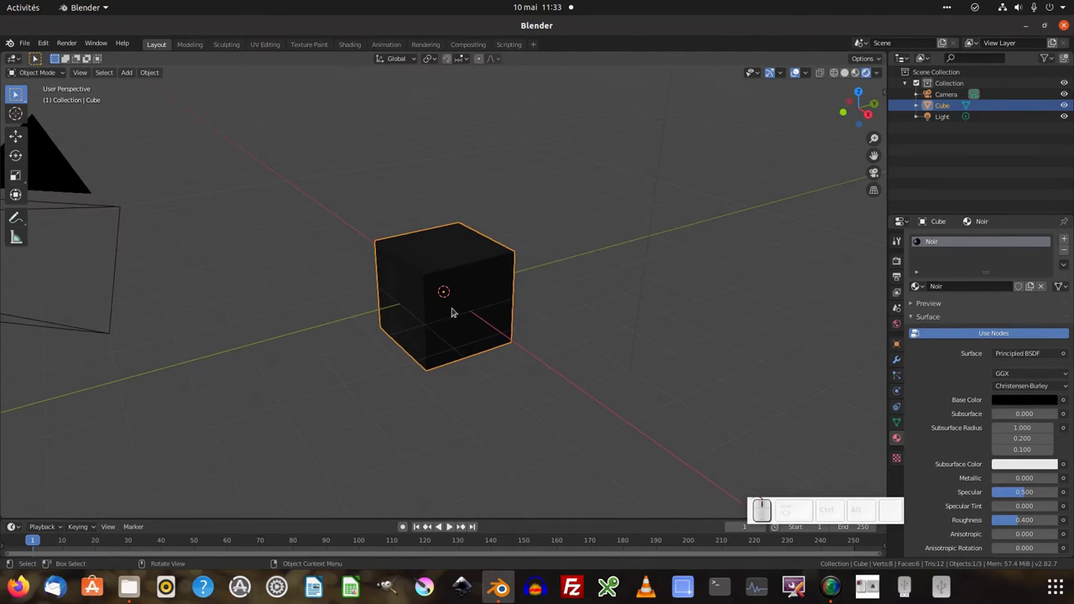
Add a second material slot to the cube holding a new material.
click(901, 266)
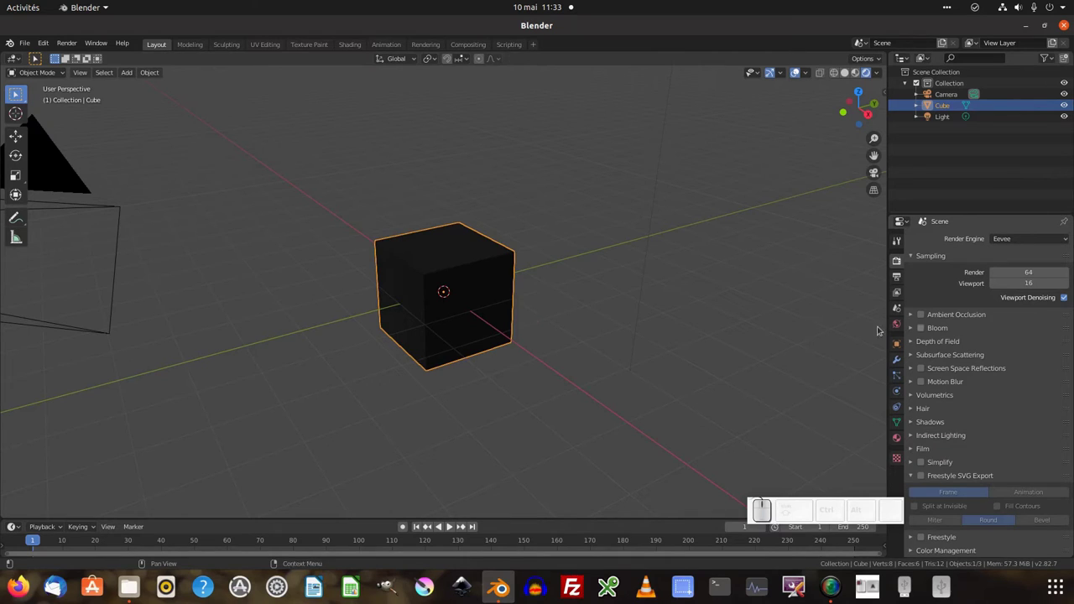
click(901, 442)
click(1065, 243)
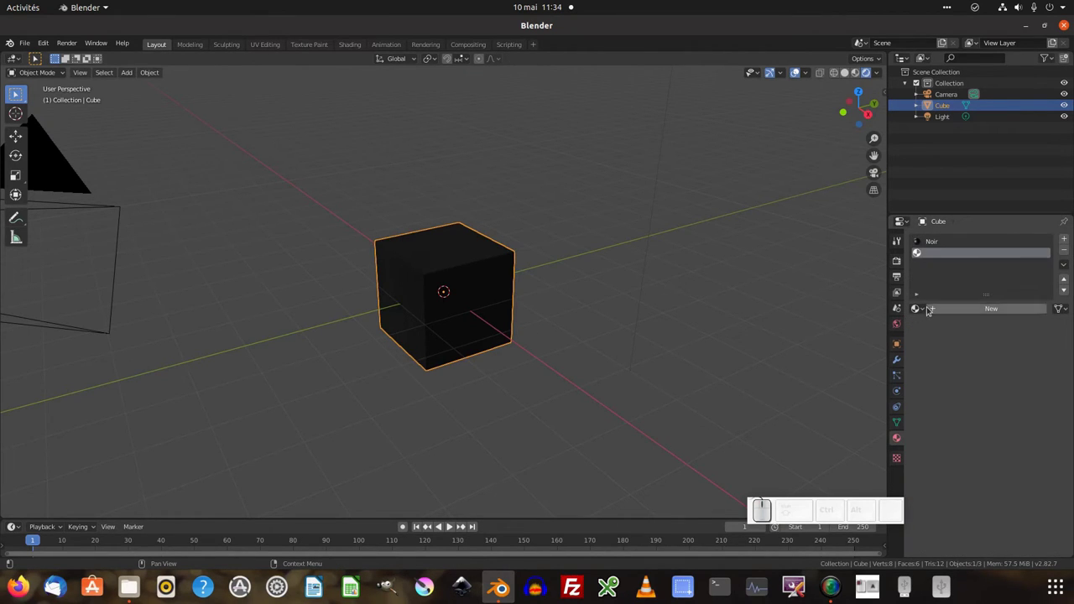
click(953, 311)
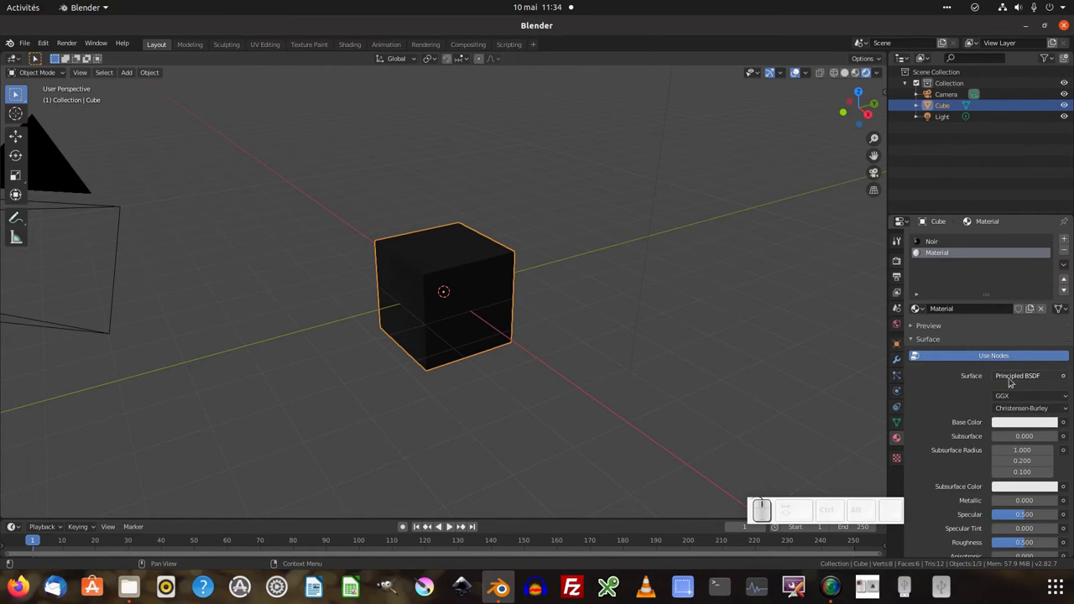
Change the new material's surface from Principled BSDF to Emission.
click(1030, 381)
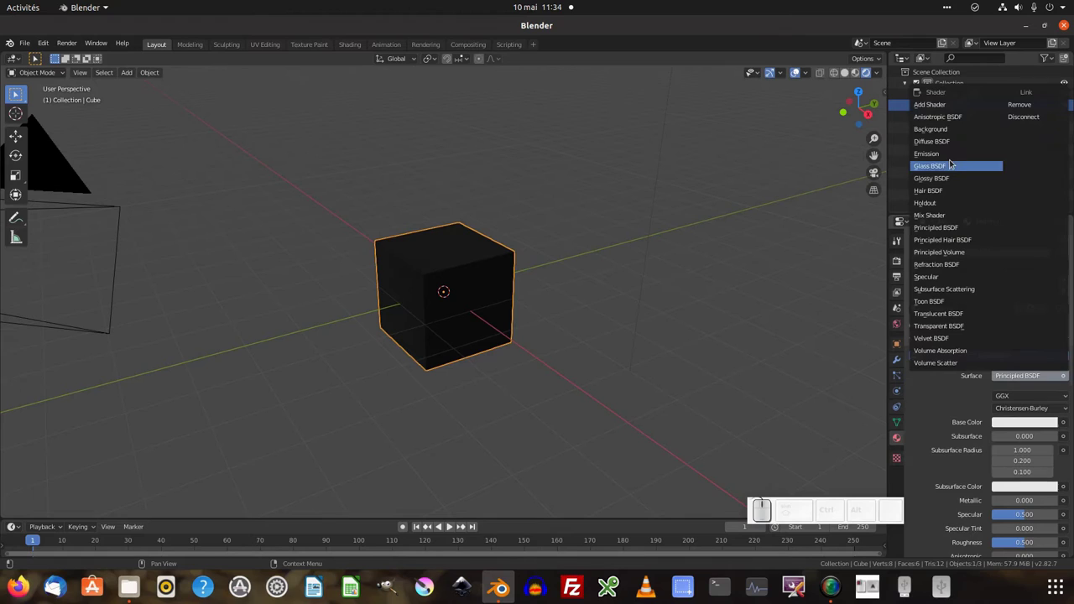
click(948, 160)
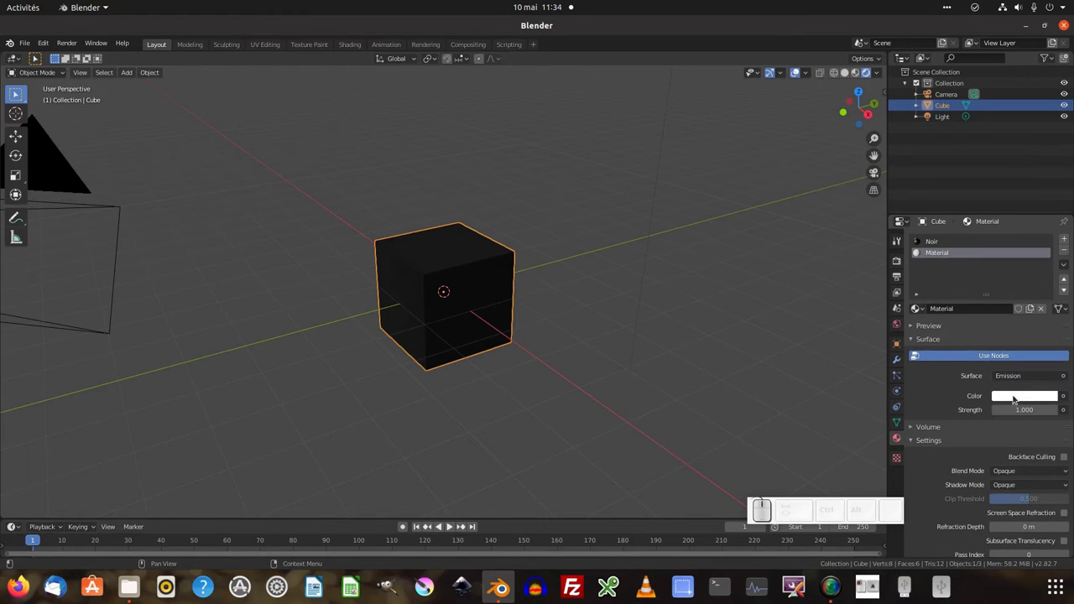
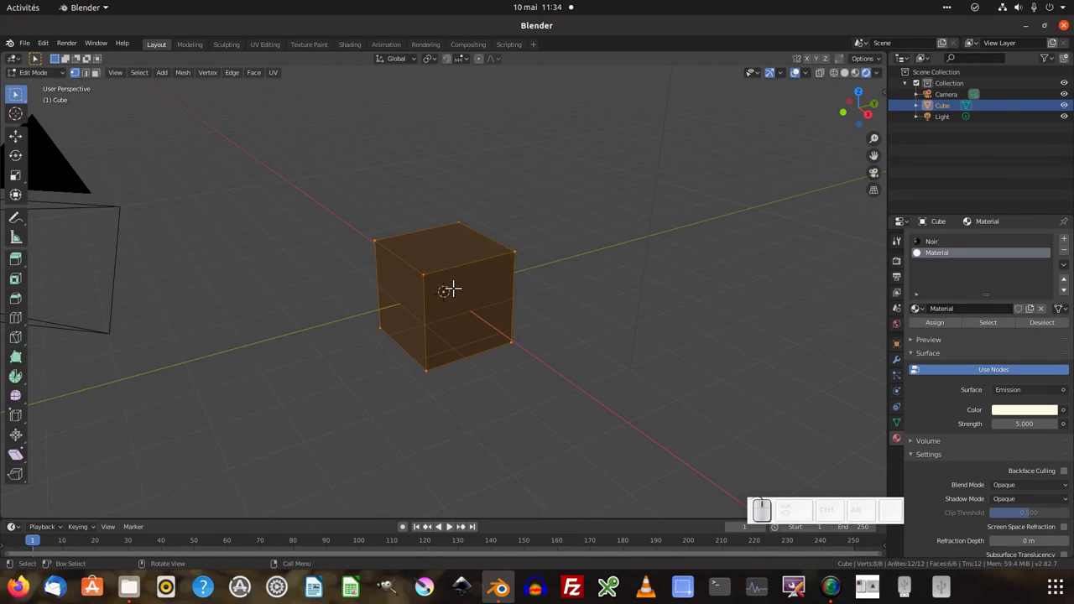
Enter Edit Mode on the cube to isolate its front face.
key(Tab)
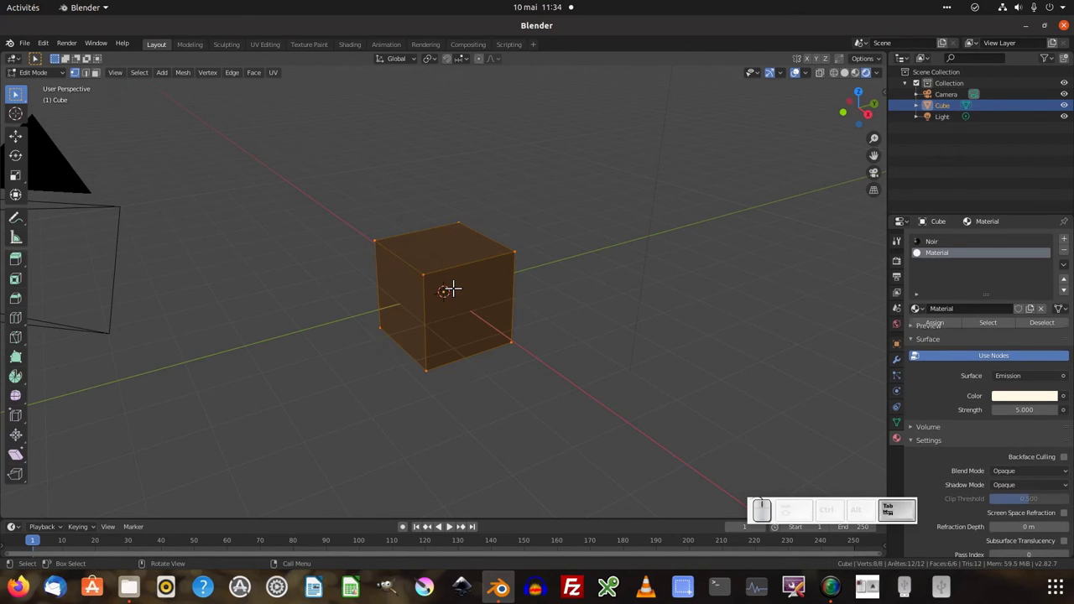
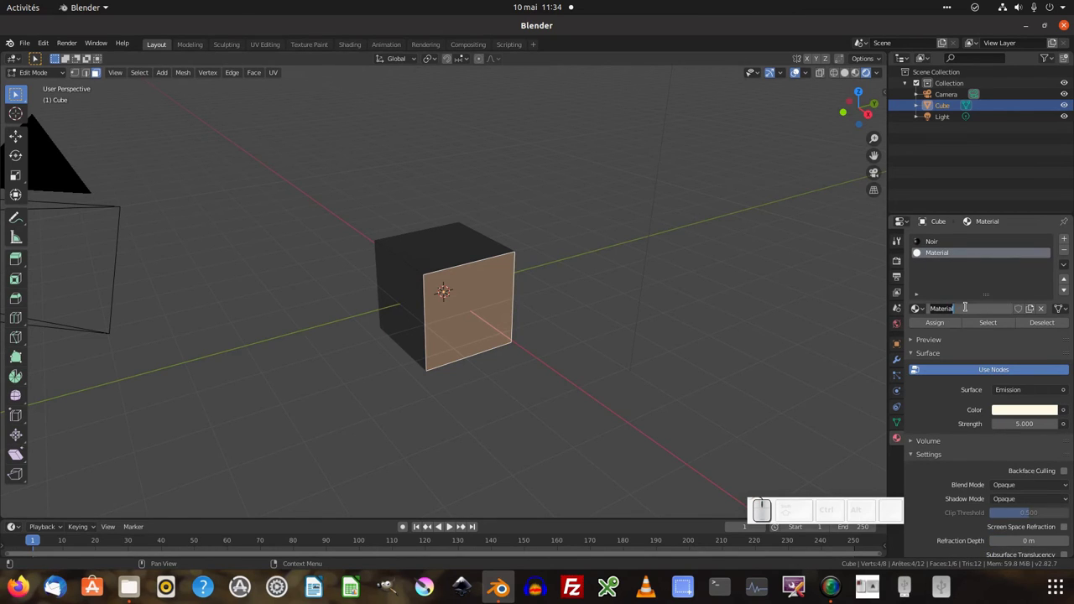
Rename the second material to emission.
key(e)
key(m)
key(i)
key(s)
key(i)
key(o)
key(n)
key(Return)
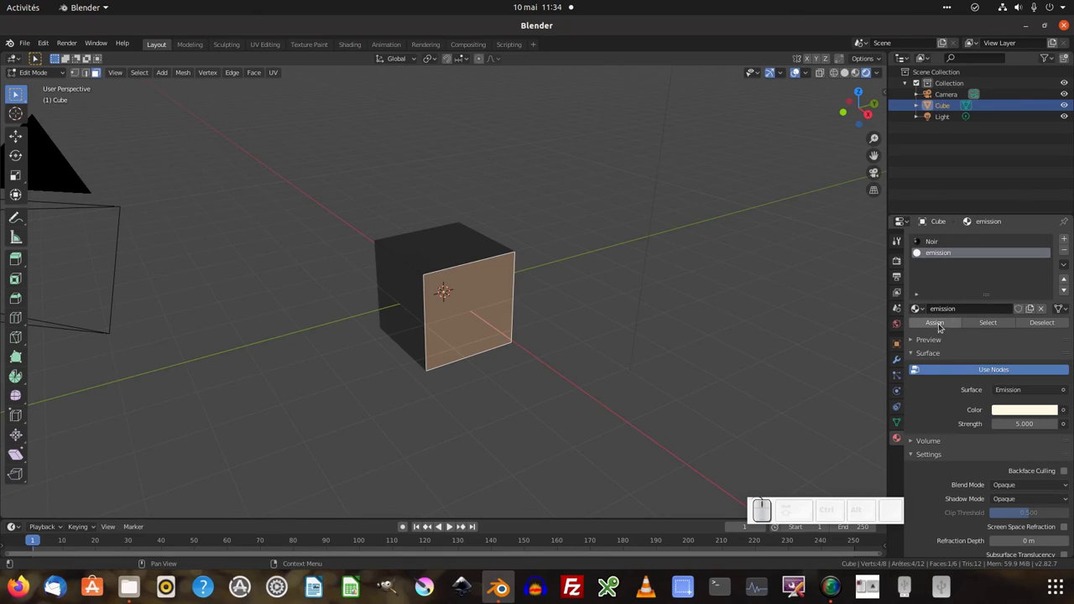
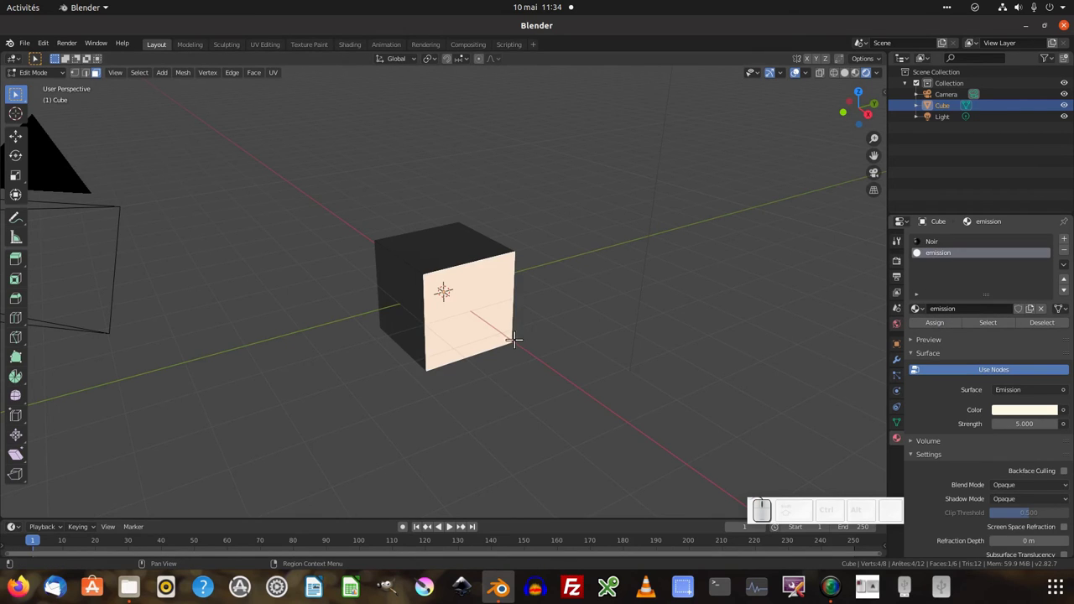
Return to Object Mode to view the white emissive front face.
key(Tab)
click(519, 343)
middle_click(528, 336)
click(535, 331)
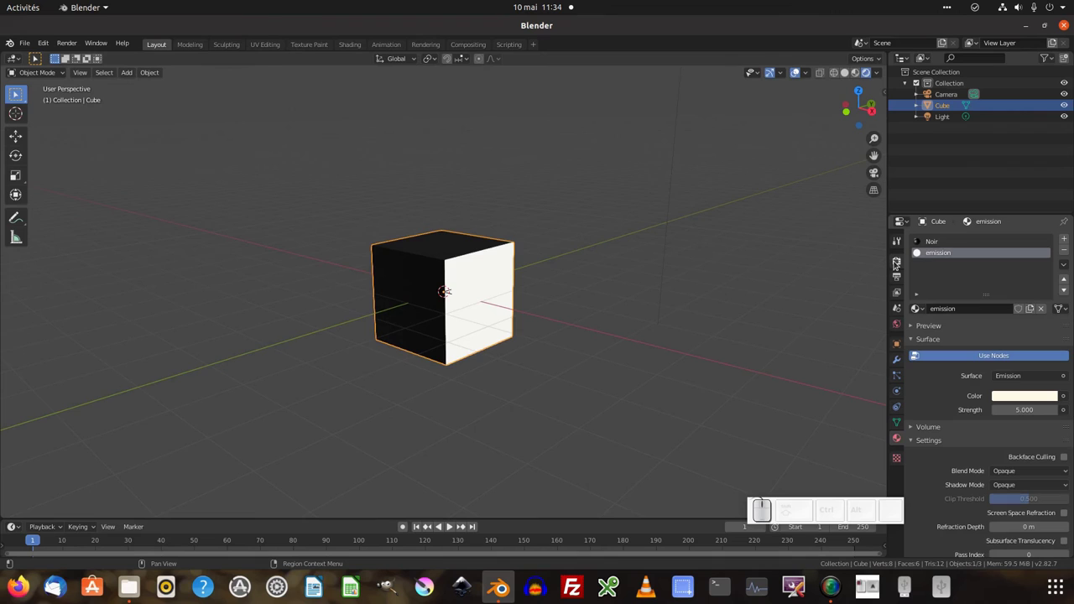
Enable Bloom in Render Properties and move on to the World settings.
click(897, 266)
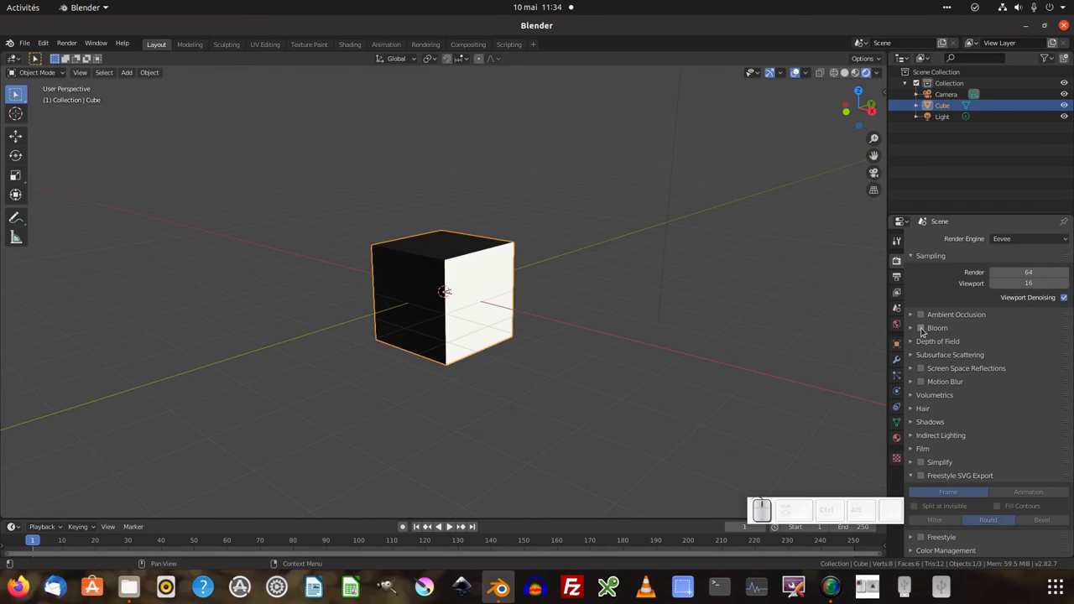
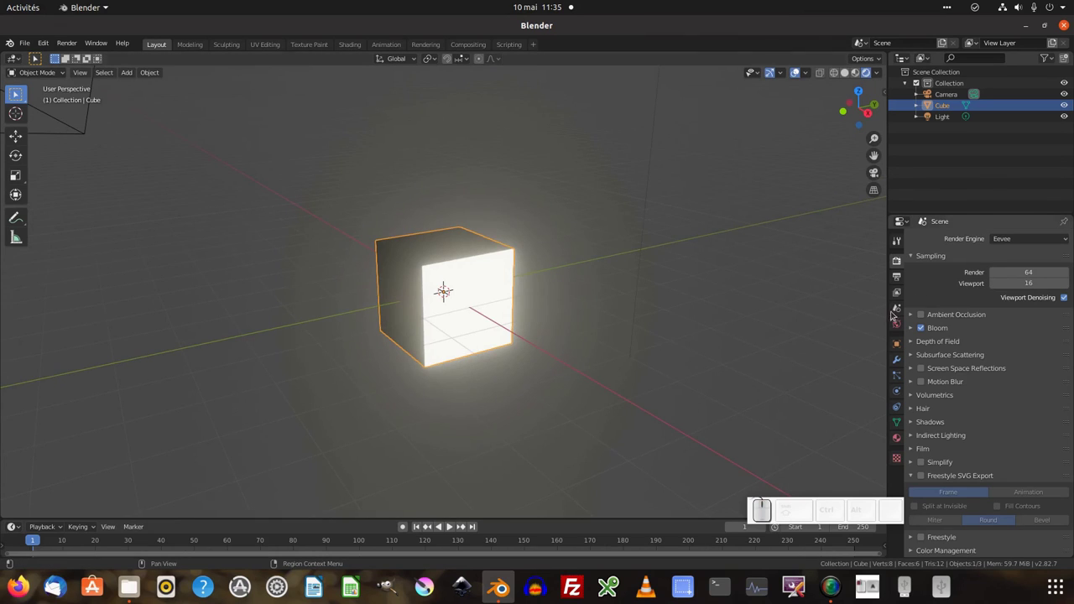
click(898, 330)
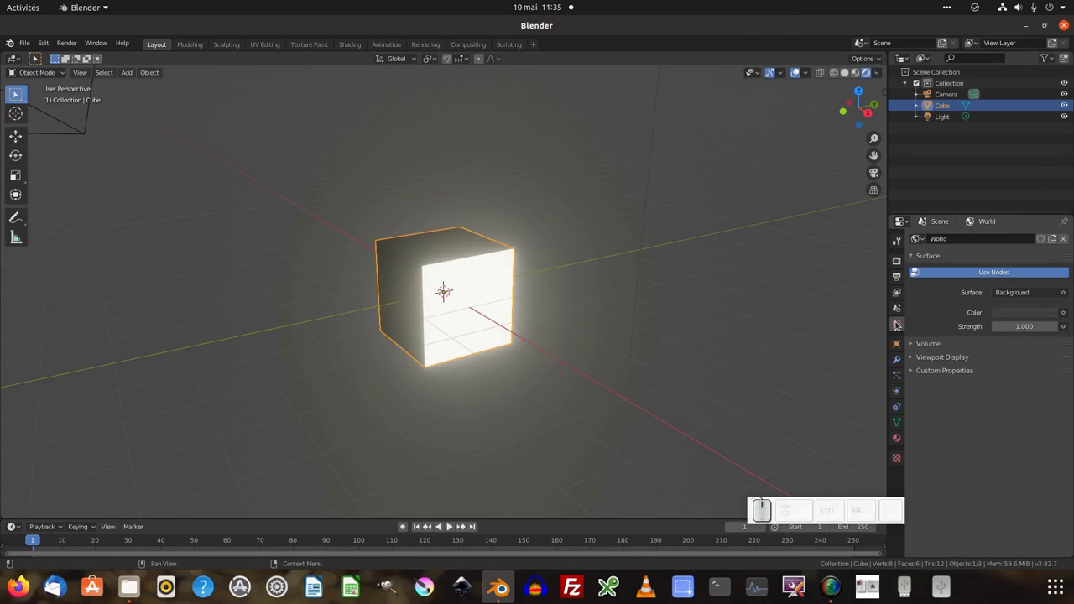
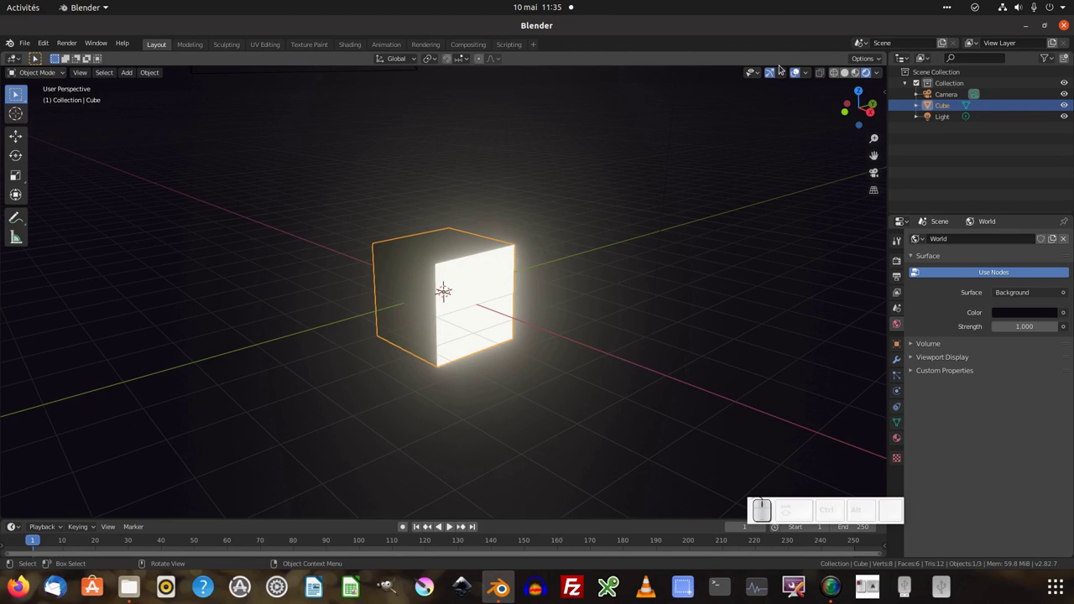
Turn off viewport overlays and gizmos, then orbit around the glowing face.
click(770, 78)
click(794, 78)
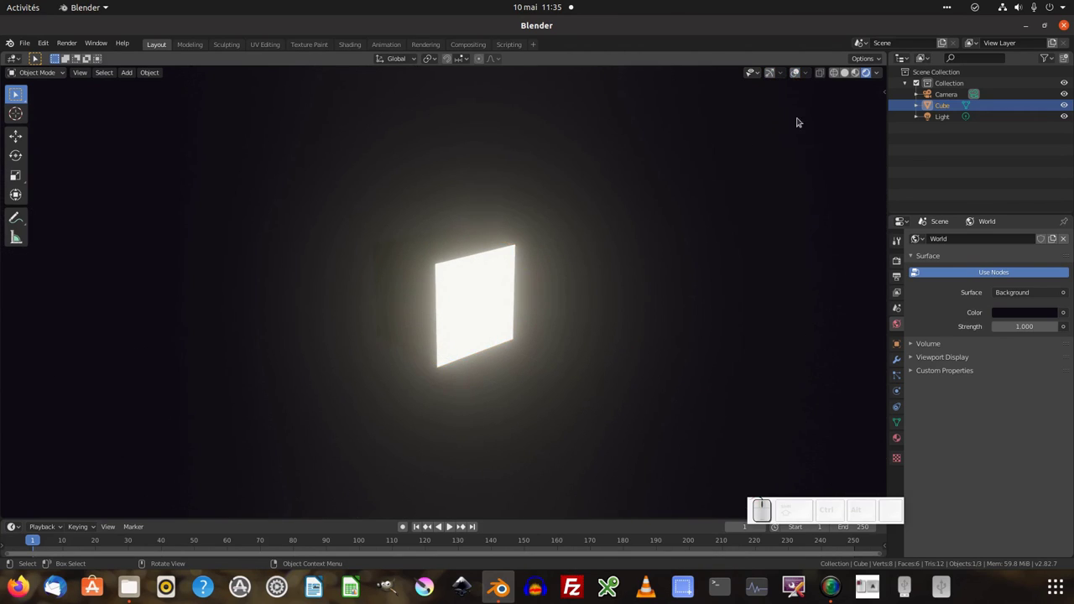
scroll(down, 3)
middle_click(674, 300)
drag(674, 299, 687, 269)
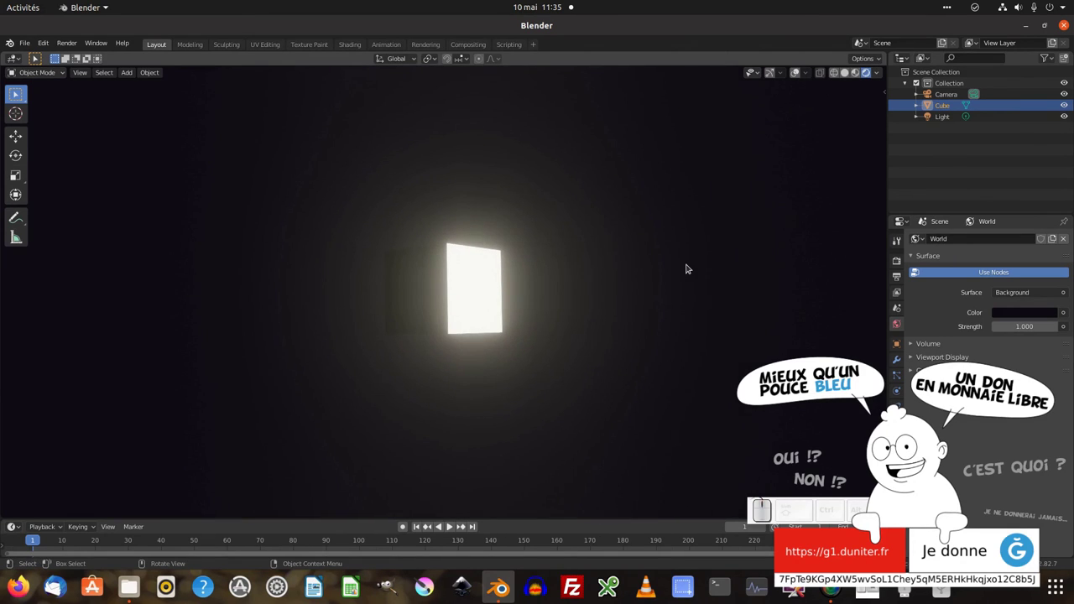